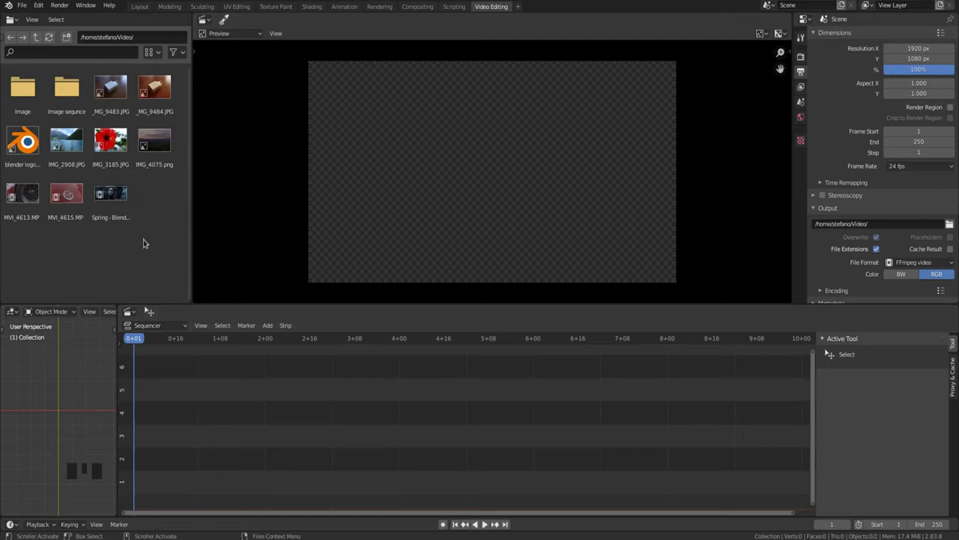
- Replace the file browser area with a second Sequencer editor (Shift+F8)
{"action": "key", "text": "shift+F8"}
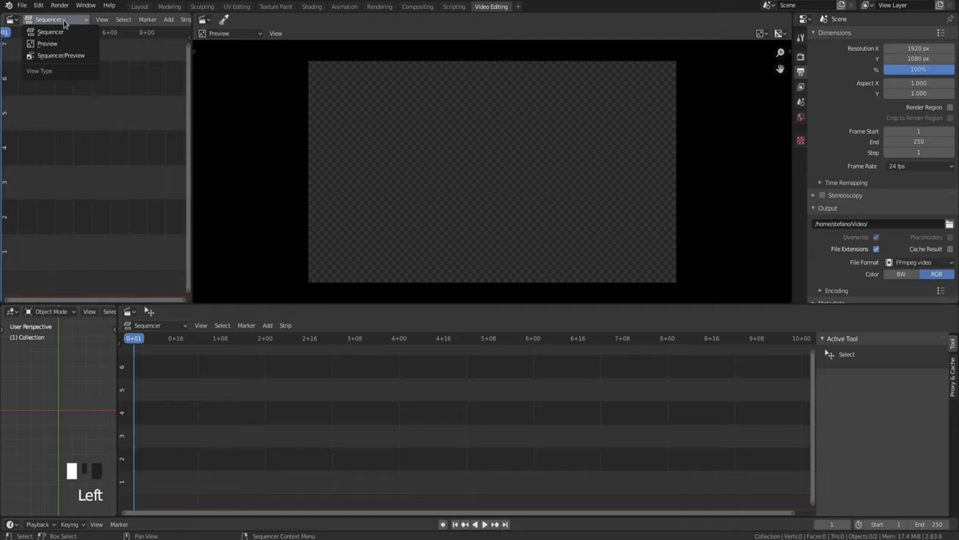
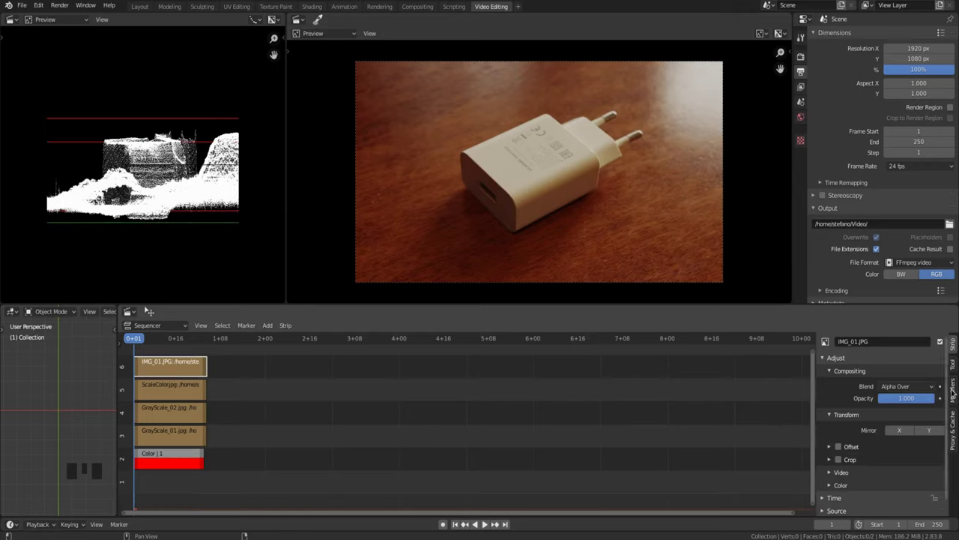
{"action": "left_click", "coordinate": [955, 391]}
{"action": "left_click_drag", "start_coordinate": [890, 370], "coordinate": [879, 406]}
{"action": "scroll", "scroll_direction": "down", "scroll_amount": 3}
{"action": "left_click_drag", "start_coordinate": [853, 491], "coordinate": [712, 406]}
{"action": "key", "text": "shift+a"}
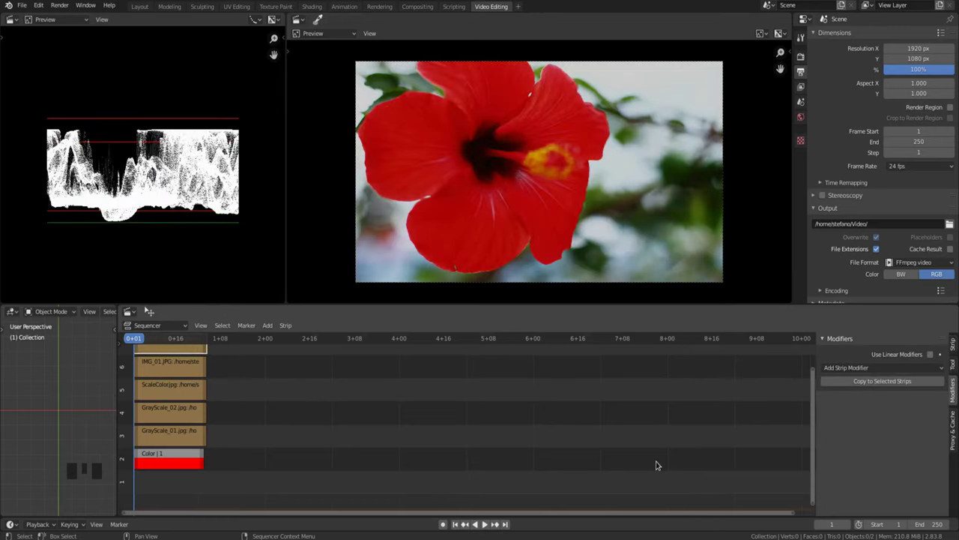
- Lift the shadows and dim the highlights on the hibiscus strip's Curves modifier, flattening contrast
{"action": "left_click_drag", "start_coordinate": [866, 368], "coordinate": [861, 401]}
{"action": "scroll", "scroll_direction": "down", "scroll_amount": 3}
{"action": "left_click_drag", "start_coordinate": [829, 509], "coordinate": [904, 503]}
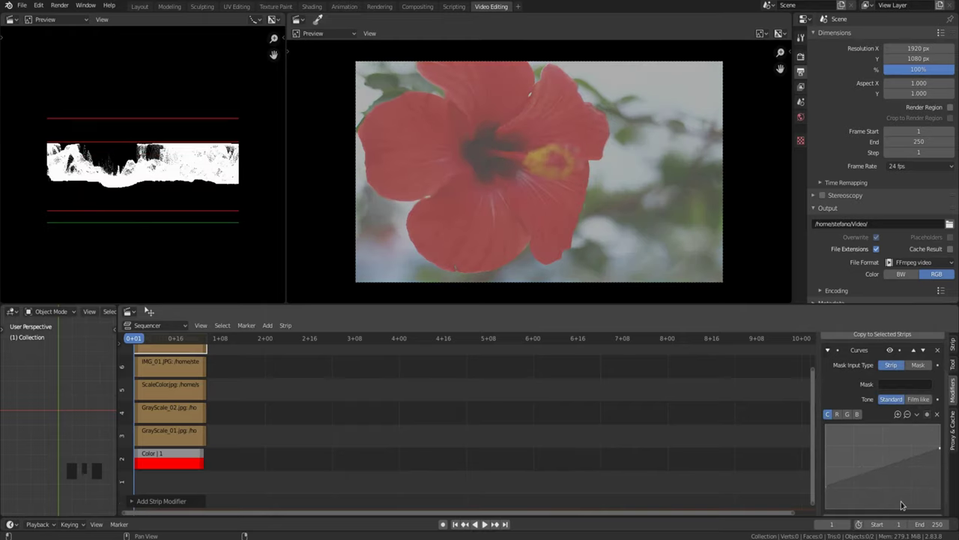
{"action": "left_click", "coordinate": [685, 428]}
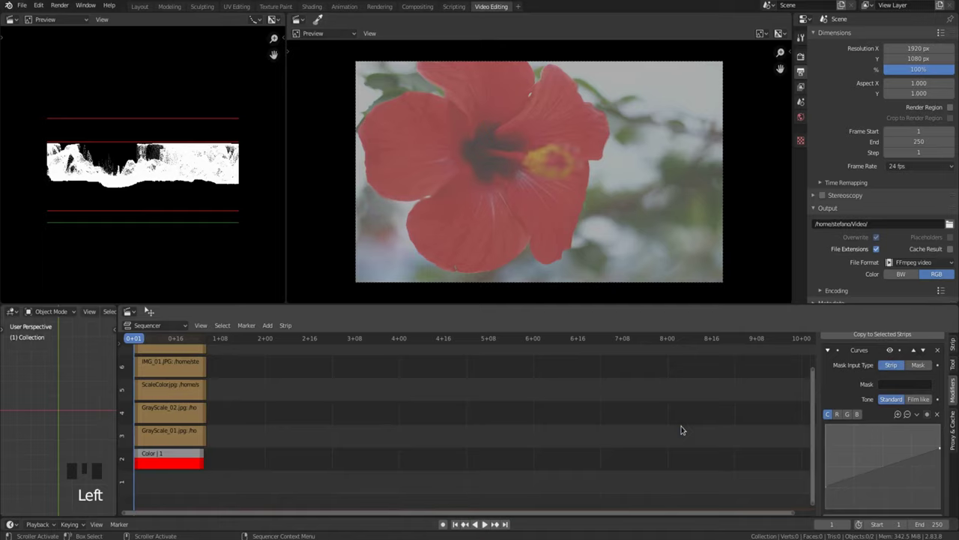
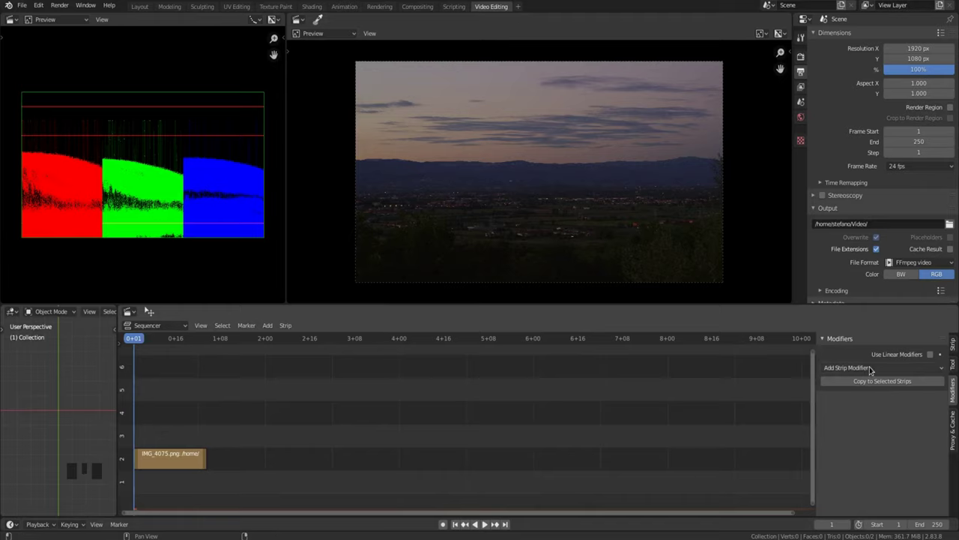
- Add a Curves modifier to the landscape strip and select its red channel for editing
{"action": "left_click_drag", "start_coordinate": [873, 368], "coordinate": [871, 398]}
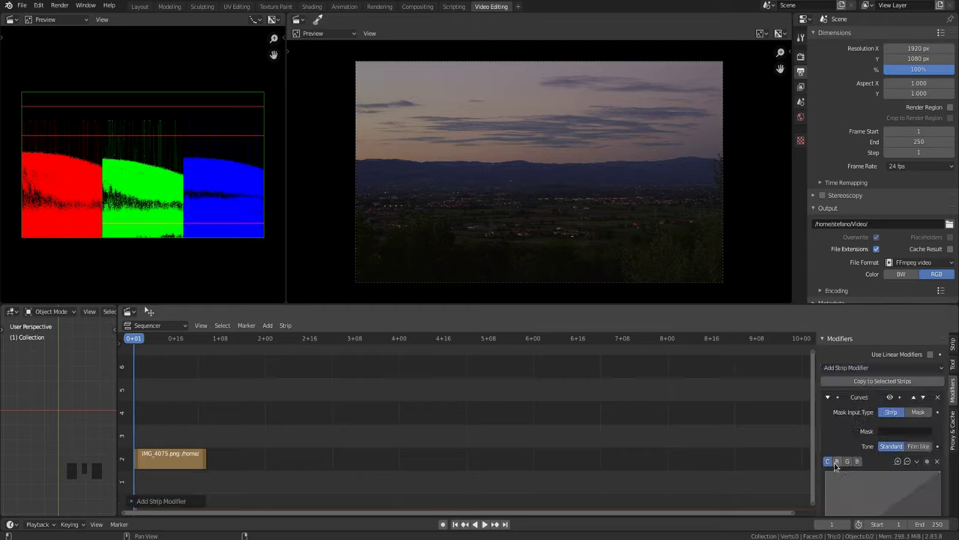
{"action": "left_click", "coordinate": [838, 463]}
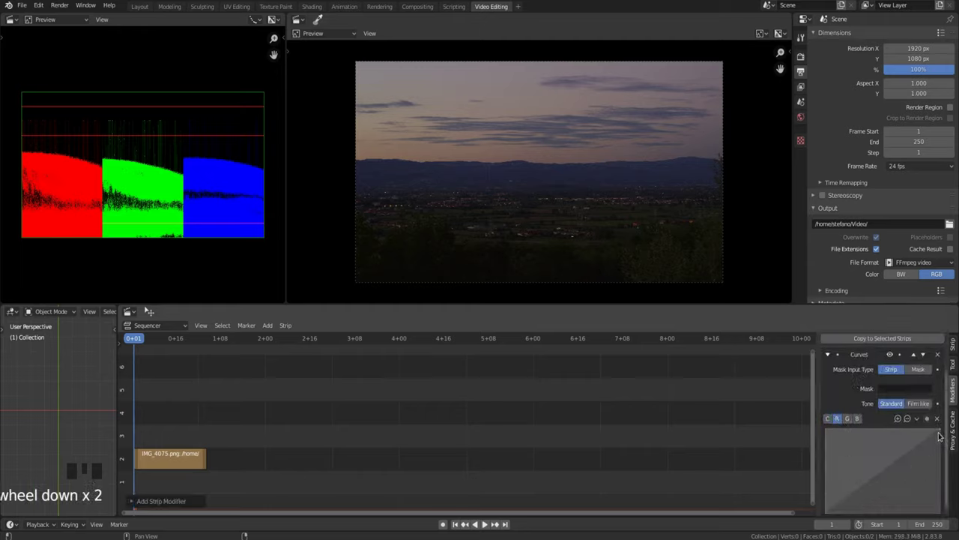